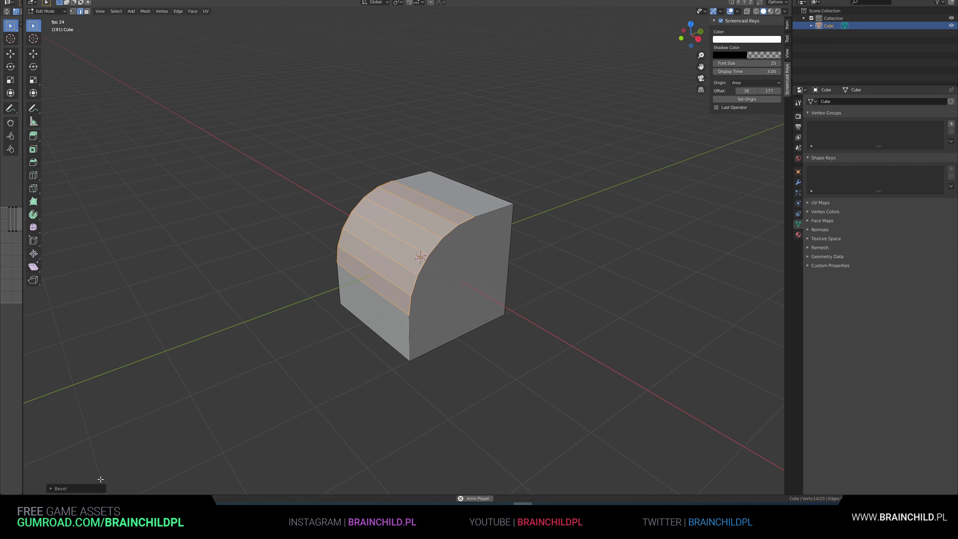
Step: Set the Bevel operator to a Custom Profile using the Steps preset for a staircase edge
{"action": "left_click", "coordinate": [82, 491]}
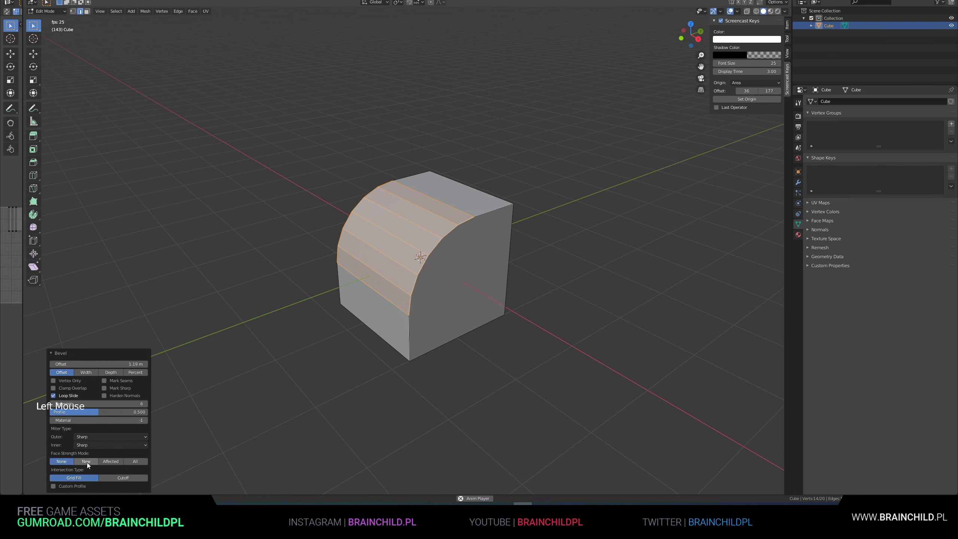
{"action": "left_click", "coordinate": [67, 488]}
{"action": "left_click", "coordinate": [88, 362]}
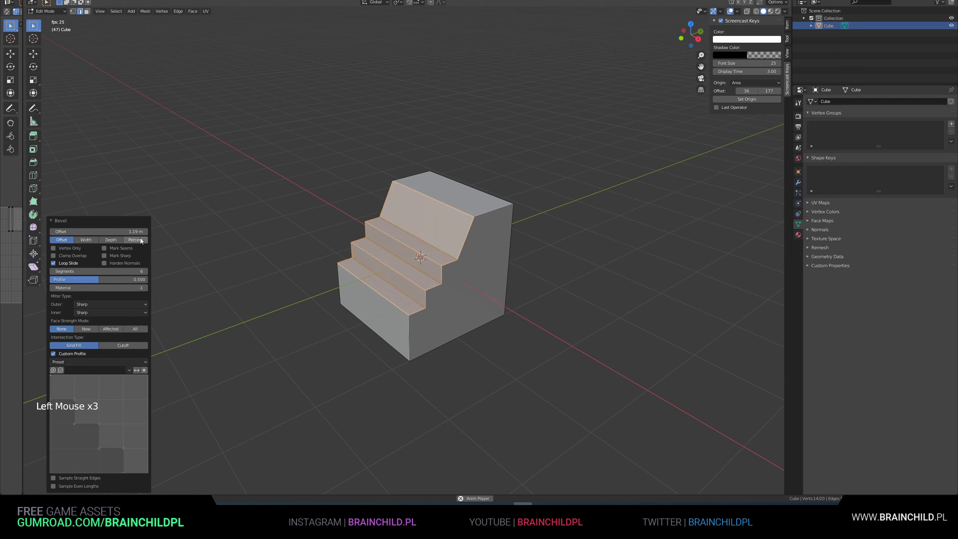